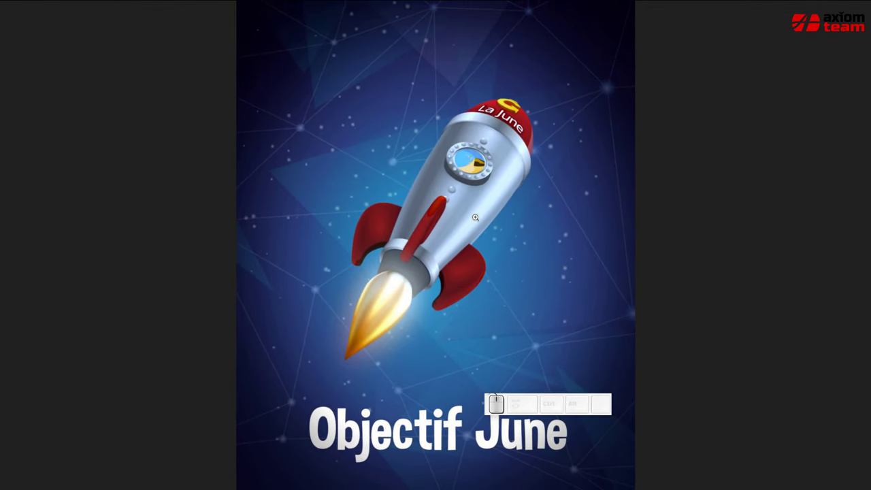
- Leave the full-size poster image and return to the Objectif June forum post
key(F11)
click(362, 36)
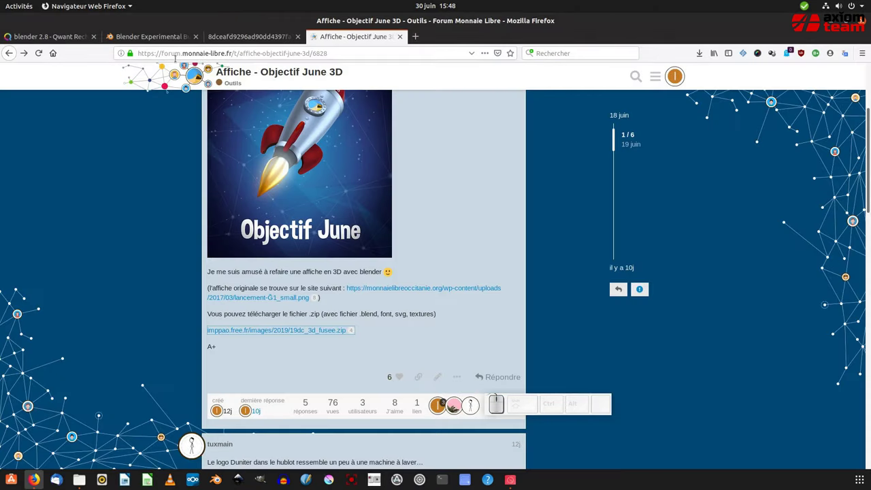
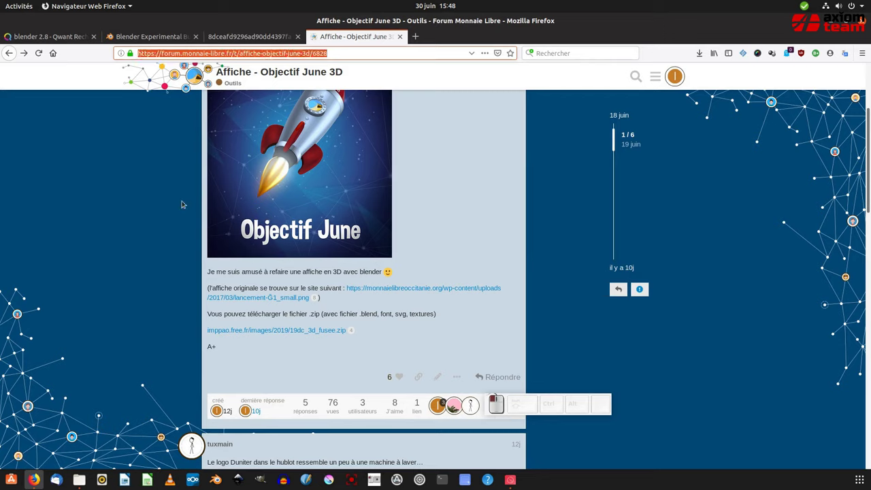
- Download 19dc_3d_fusee.zip from the imppao.free.fr link, saving it to disk
click(137, 208)
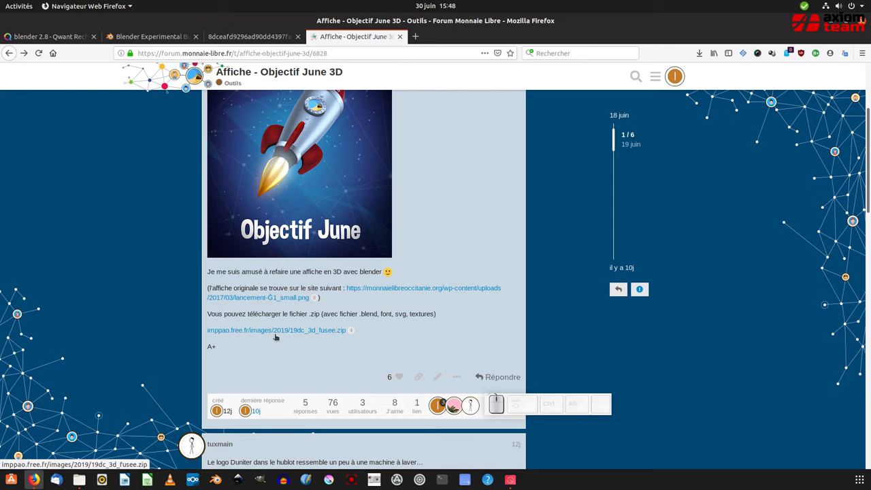
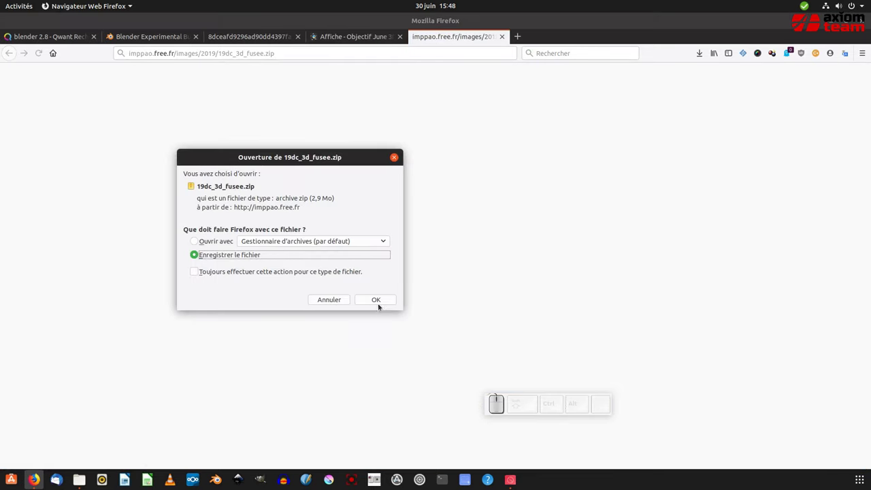
click(380, 301)
click(699, 57)
click(694, 80)
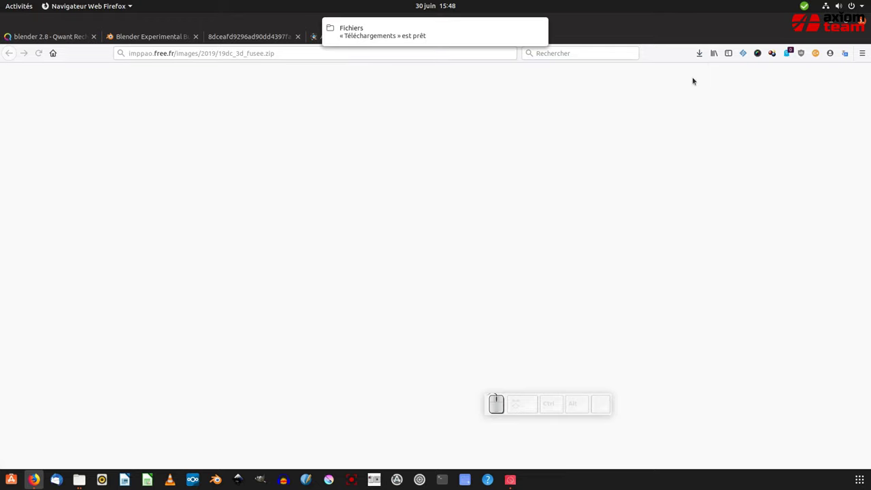
- Extract 19dc_3d_fusee.zip's fonts, svg, textures and blend file in Archive Manager
click(366, 26)
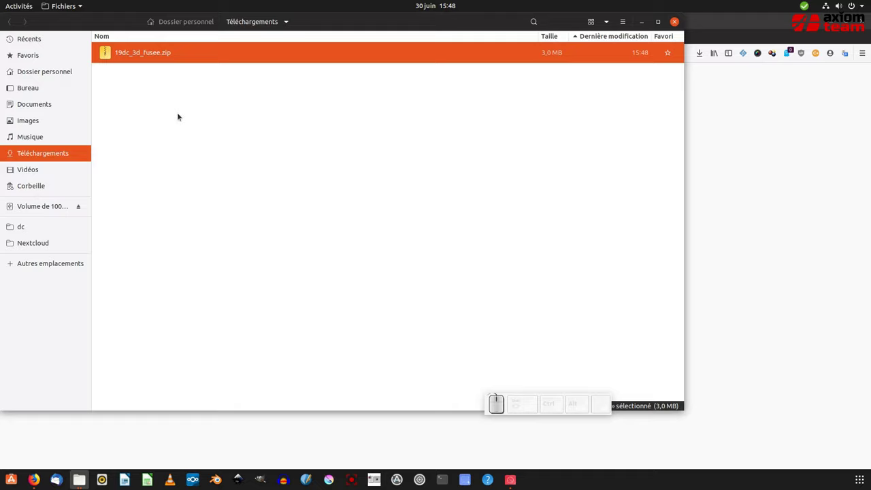
click(128, 56)
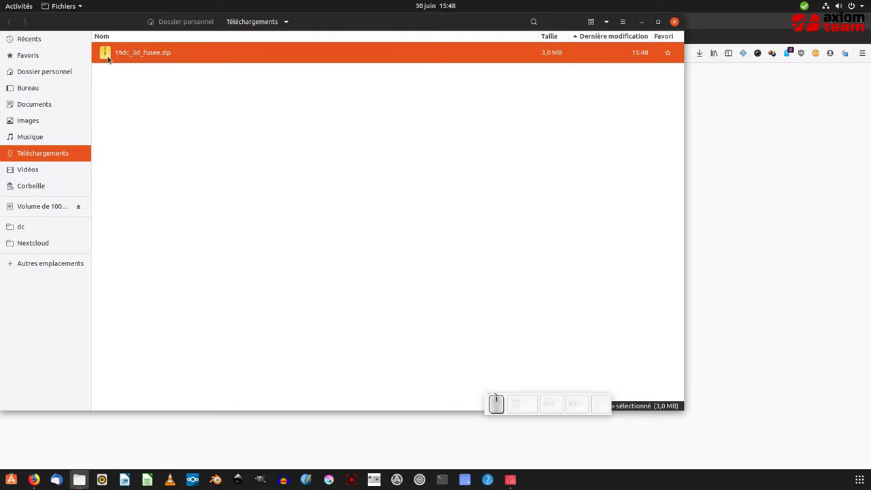
click(108, 56)
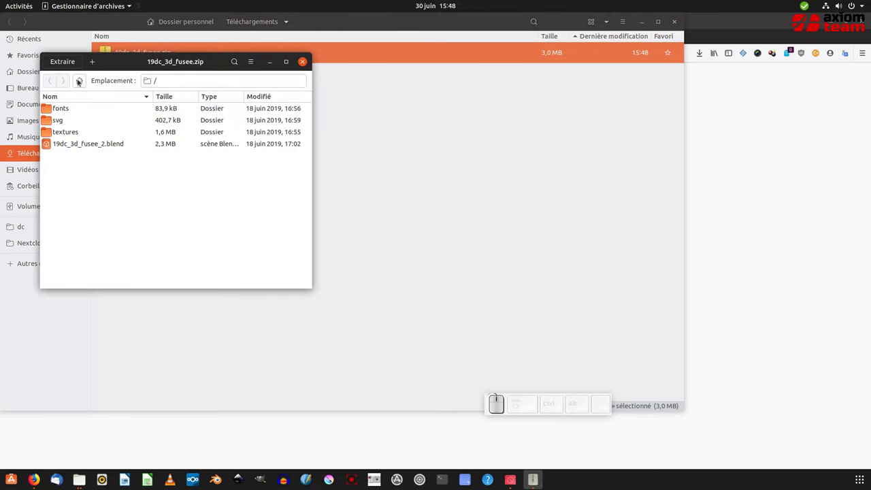
click(63, 64)
click(28, 72)
click(539, 21)
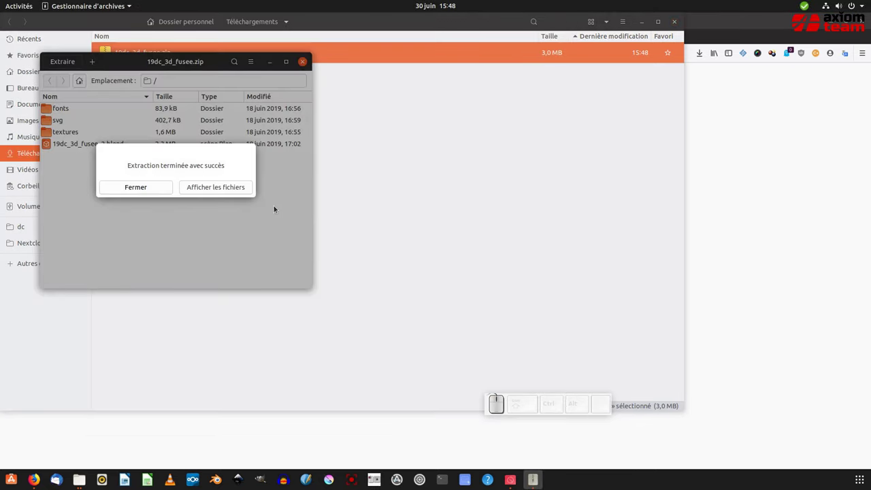
- Dismiss the extraction message, close the archive and the downloads folder
click(149, 191)
click(302, 68)
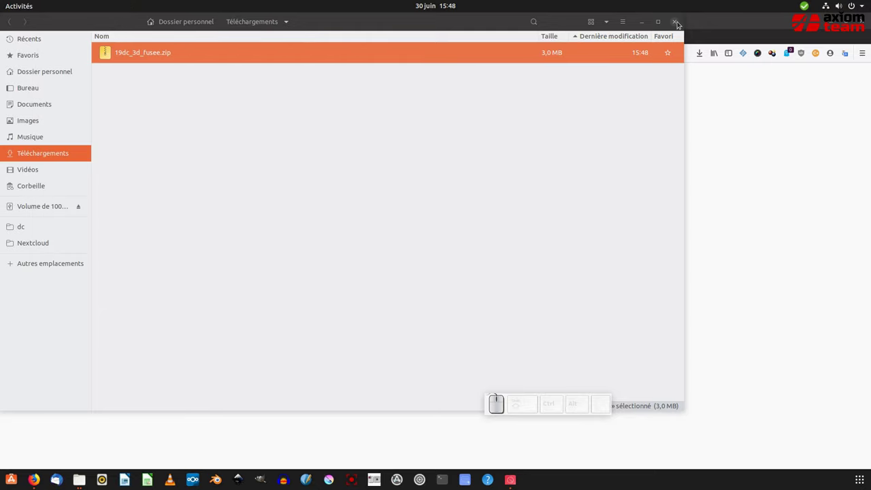
click(679, 24)
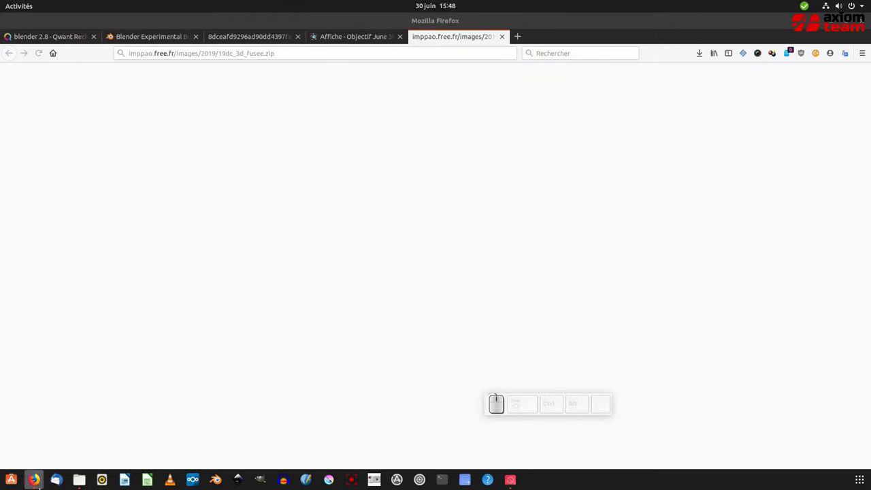
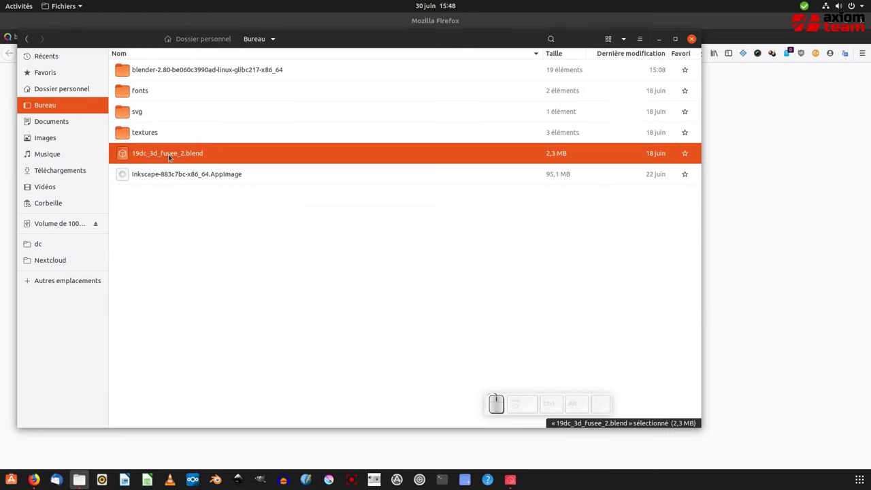
- Open 19dc_3d_fusee_2.blend from the Bureau folder in Blender
drag(126, 158, 127, 158)
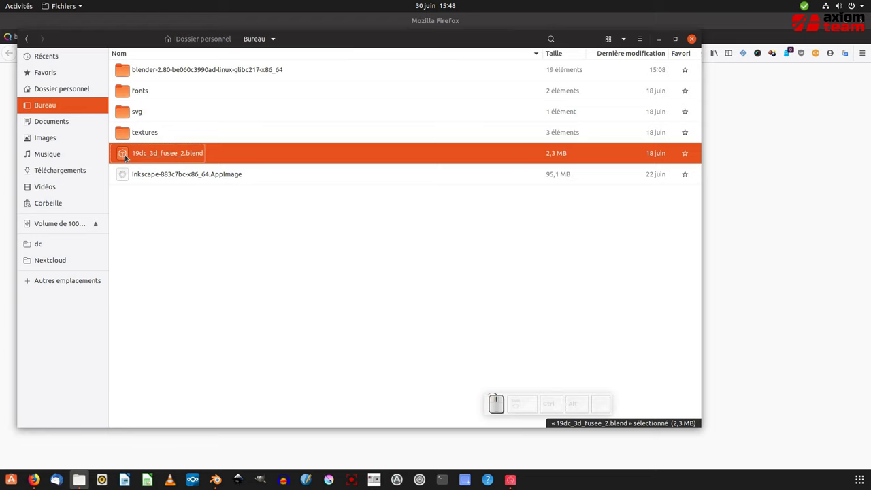
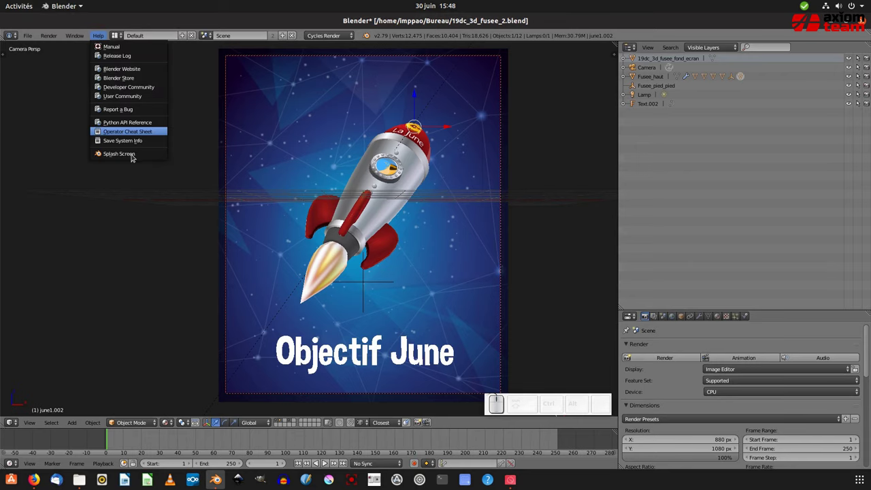
- Close the Help list and select the rocket's upper body Fusee_haut in the scene
click(135, 157)
click(489, 150)
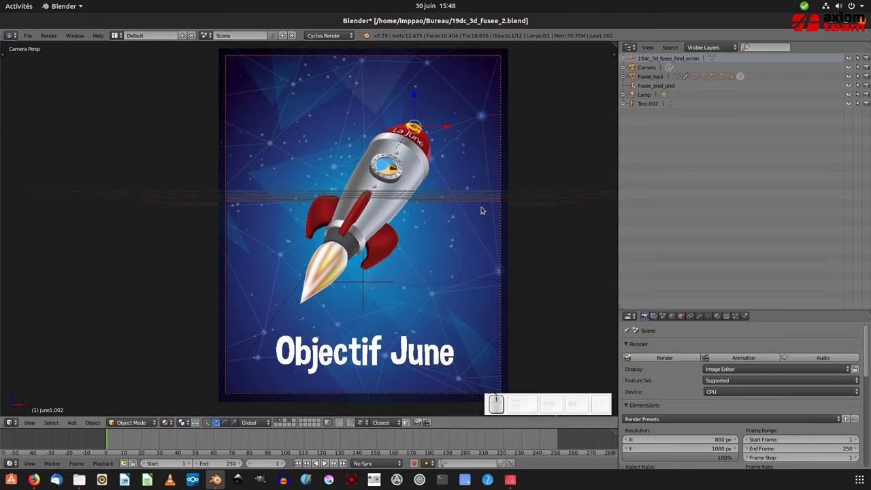
click(452, 149)
click(409, 153)
right_click(409, 153)
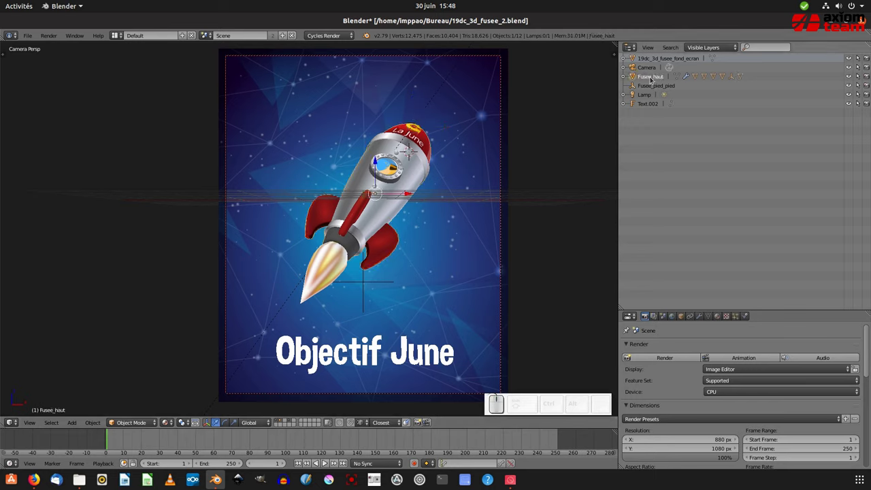
click(647, 89)
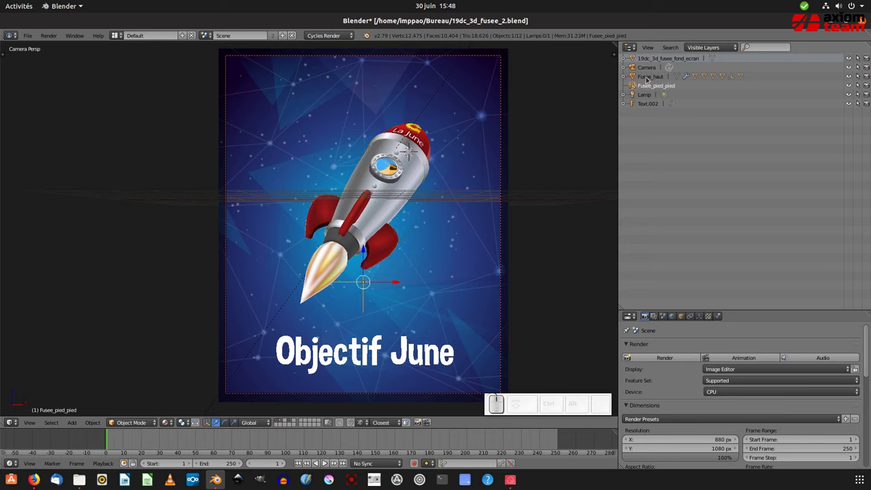
click(649, 80)
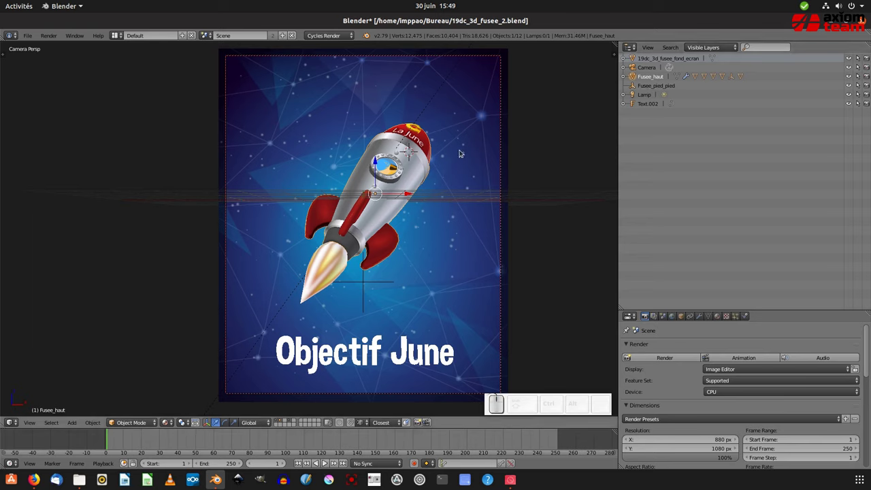
- Trackball-rotate the rocket to a diagonal tilt and scale it up about 1.6 times
key(r)
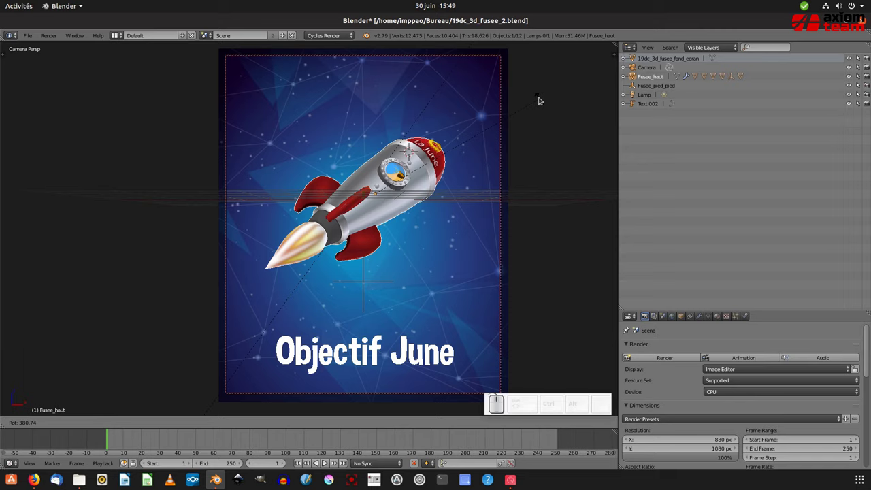
key(r)
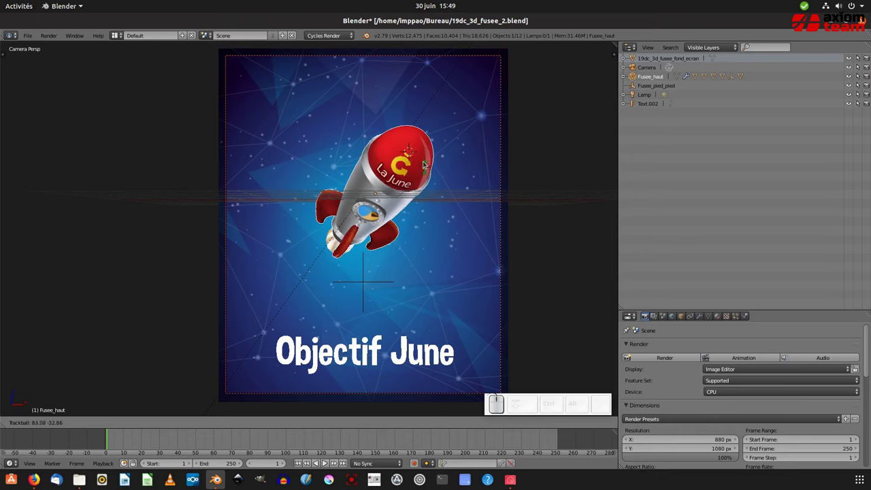
click(425, 163)
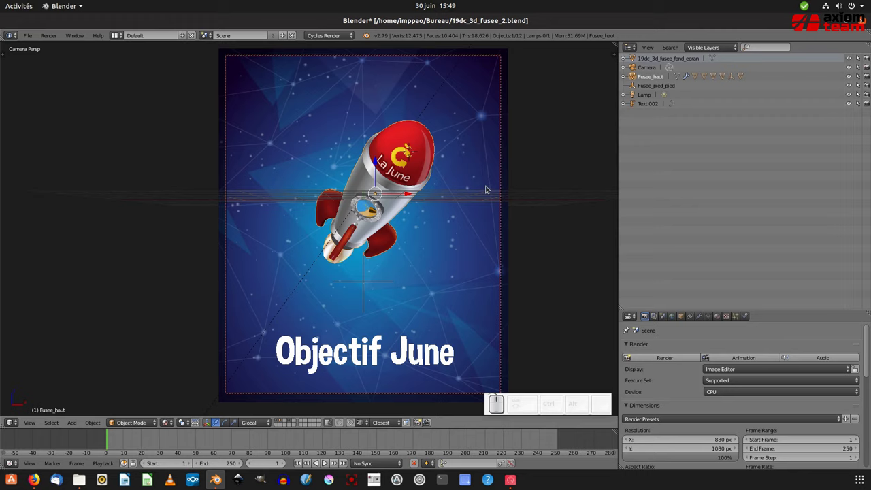
key(s)
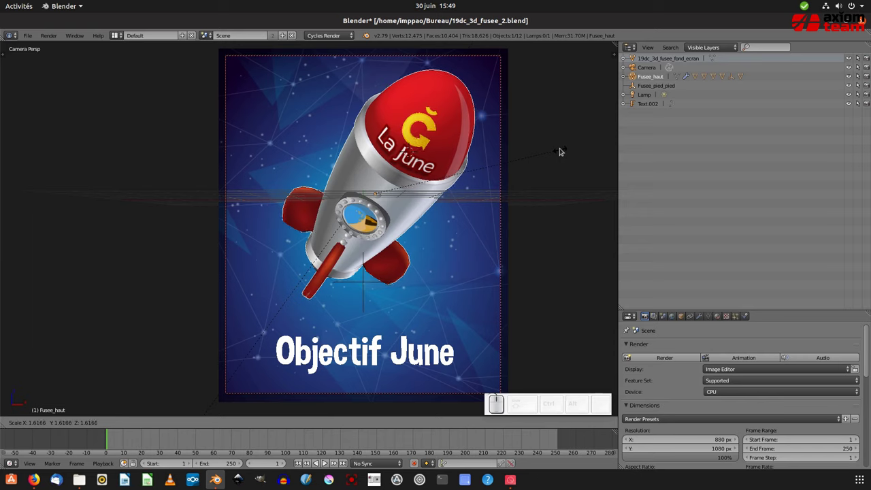
click(564, 151)
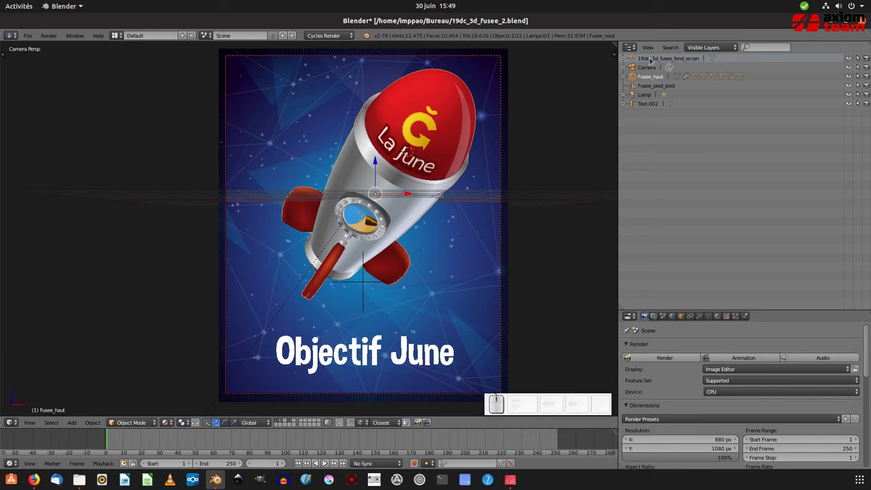
- Move the starry background plane back along Y and set its uniform scale to 15
click(657, 62)
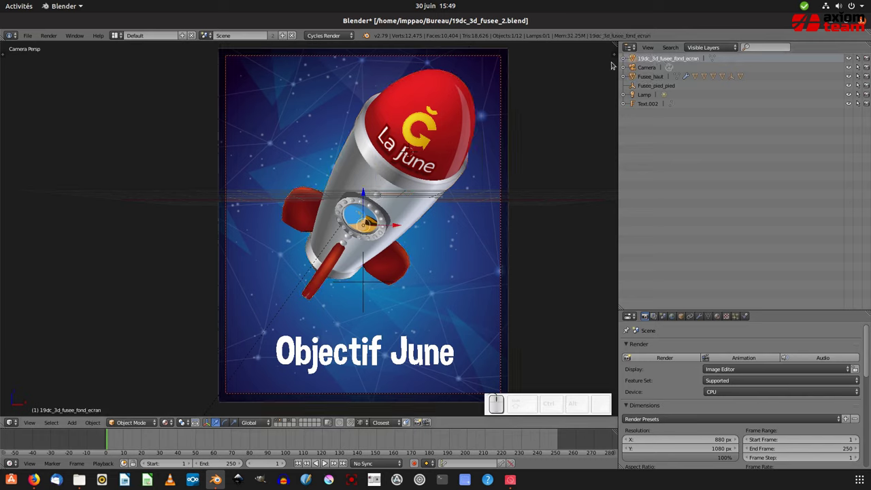
key(n)
drag(613, 141, 547, 70)
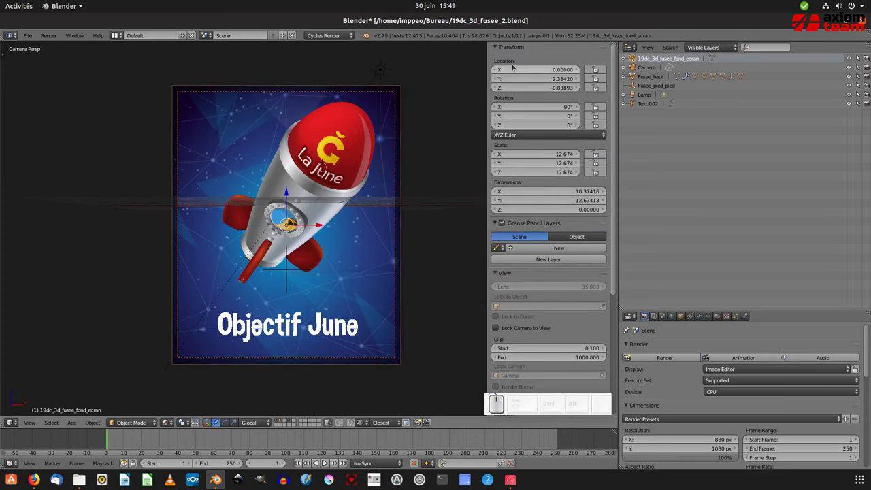
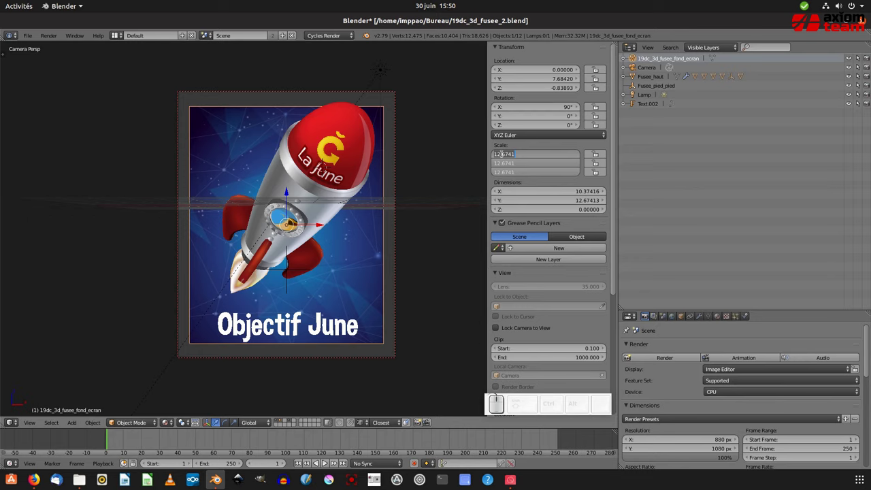
key(KP_1)
key(KP_5)
key(BackSpace)
key(KP_5)
key(KP_Enter)
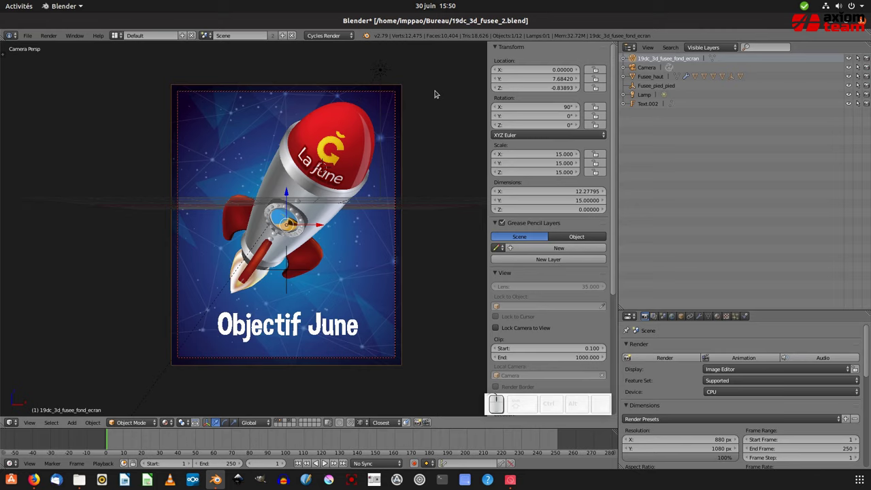
- Fine-tune the background plane down to about 14.6 to match the camera frame
key(s)
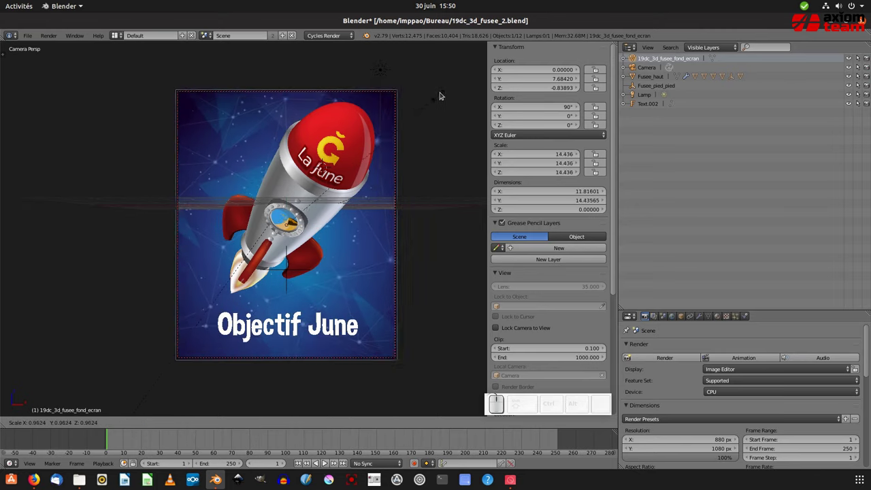
click(439, 93)
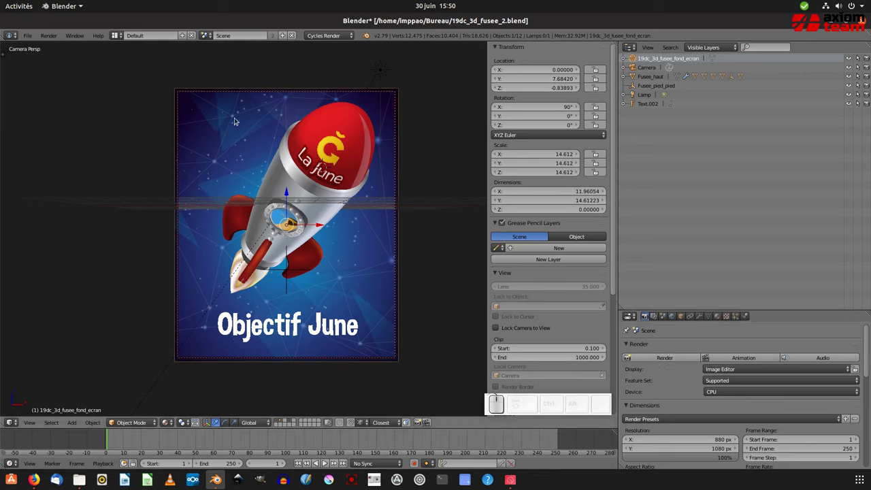
- Render the poster with Cycles via Render Image (F12) and wait for it to finish
click(58, 40)
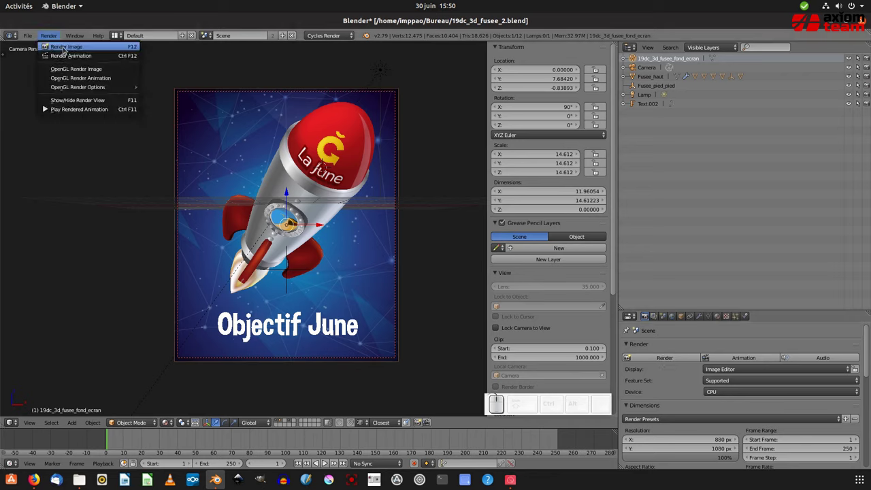
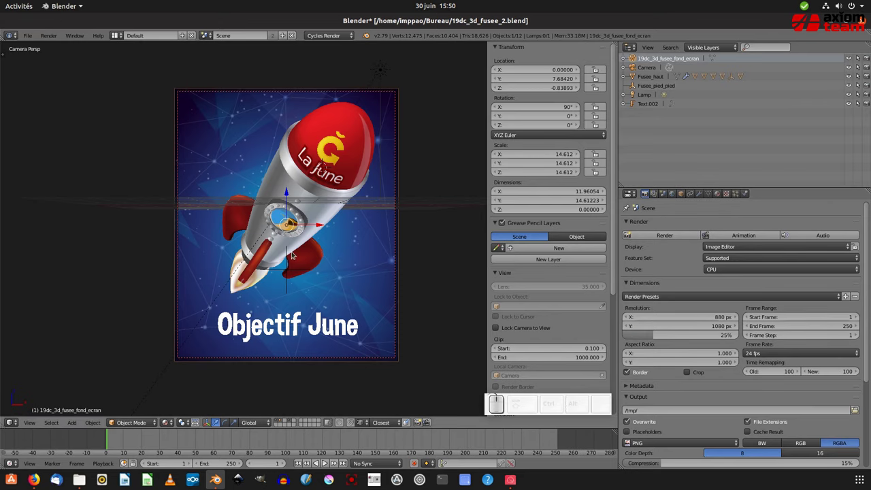
key(F12)
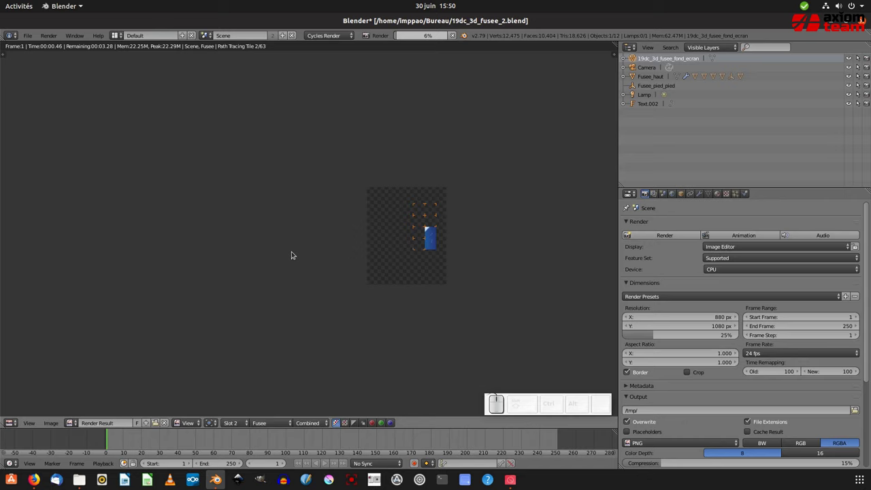
click(519, 248)
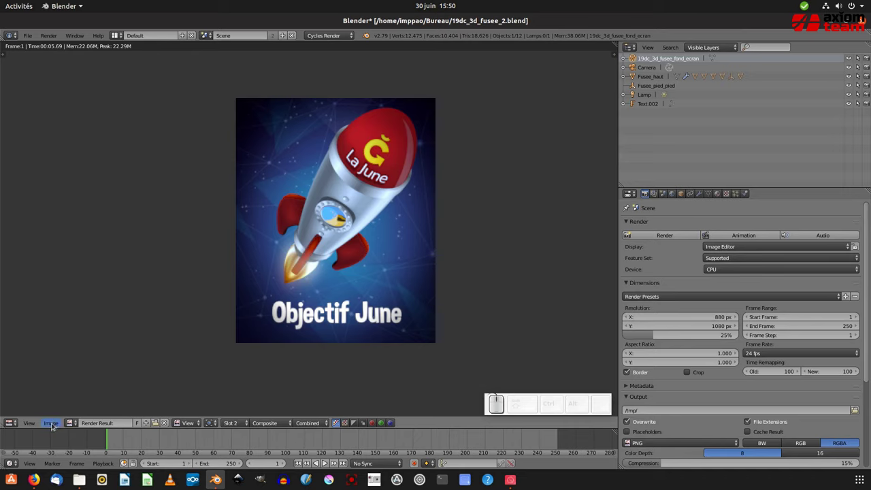
- Save the render as a PNG named 'e019' in the Bureau folder via Save As Image
click(52, 426)
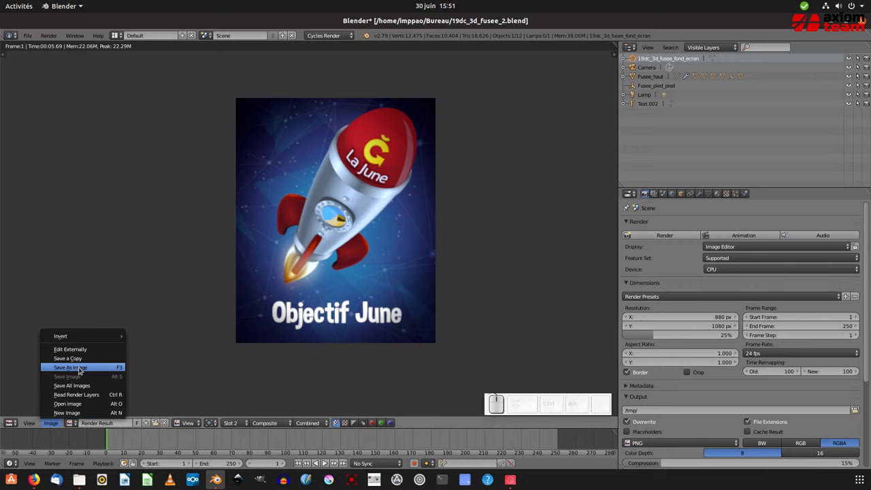
click(81, 370)
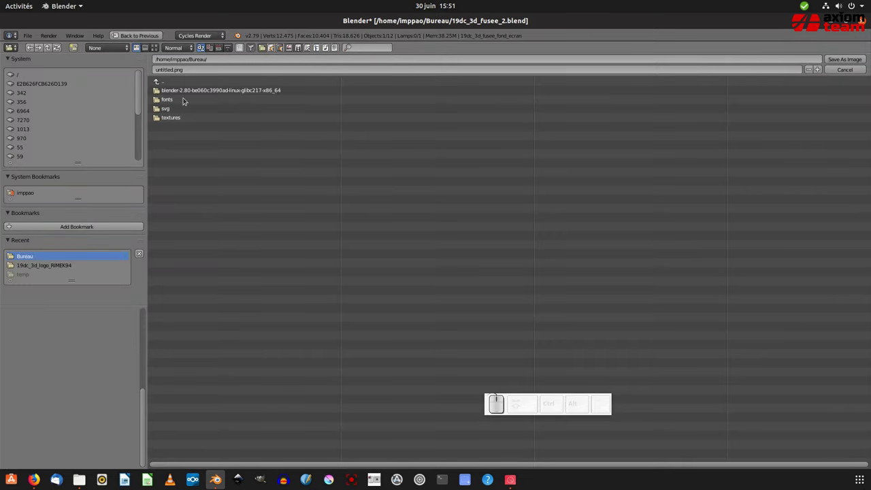
click(185, 70)
click(185, 73)
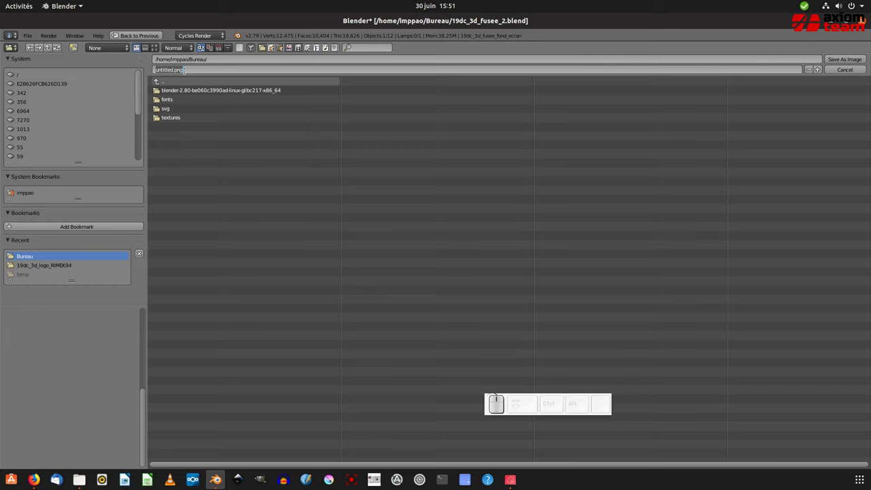
key(e)
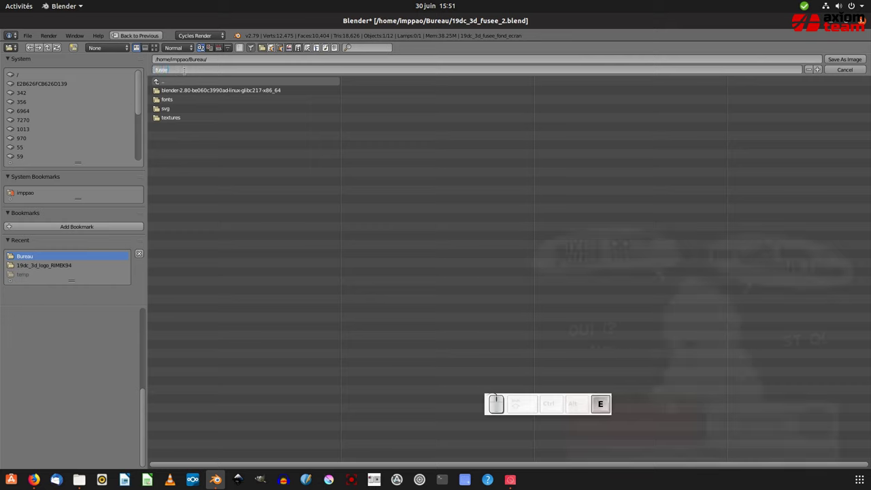
key(KP_0)
key(KP_1)
key(KP_9)
click(852, 63)
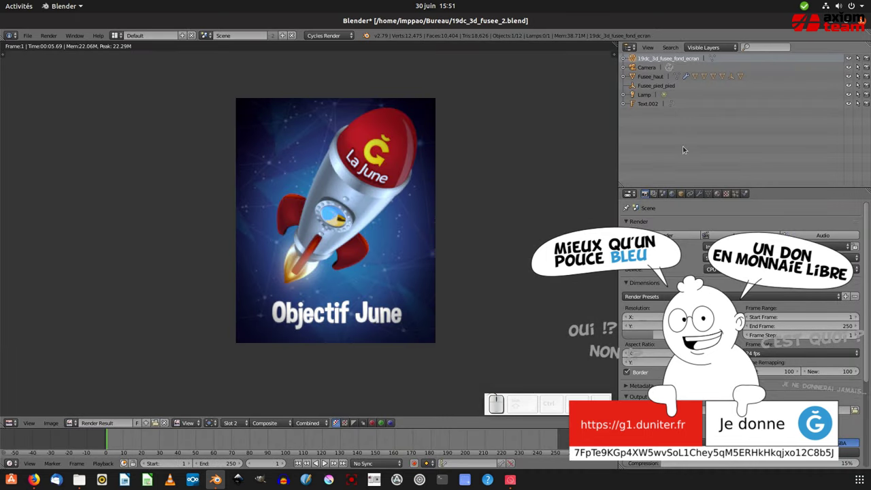